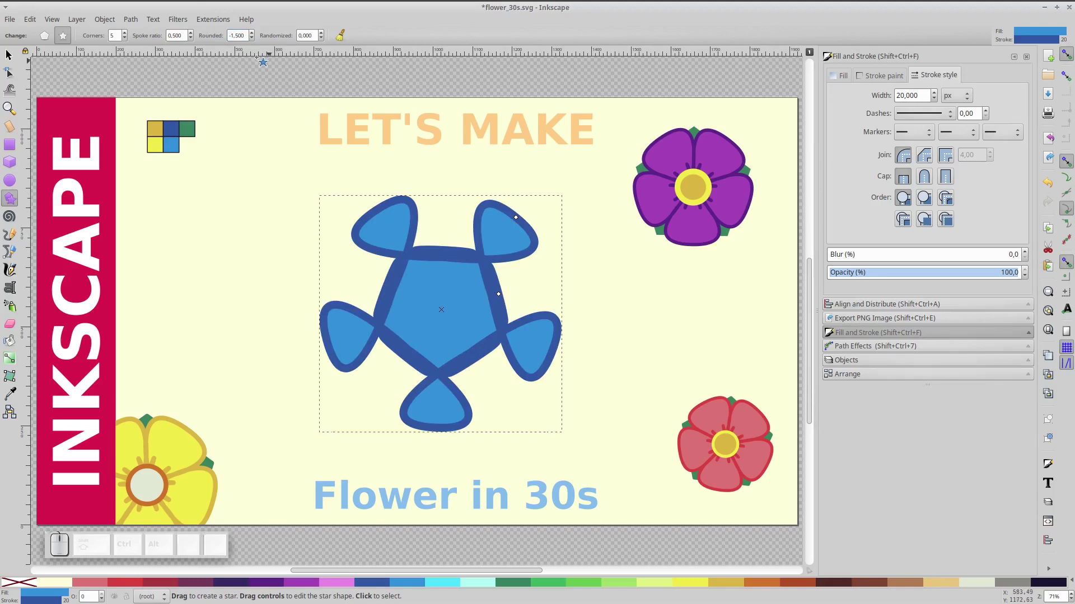
- Set the star's Spoke ratio to 0.010, turning the rounded star into a five-petal flower
{"action": "left_click", "coordinate": [194, 46]}
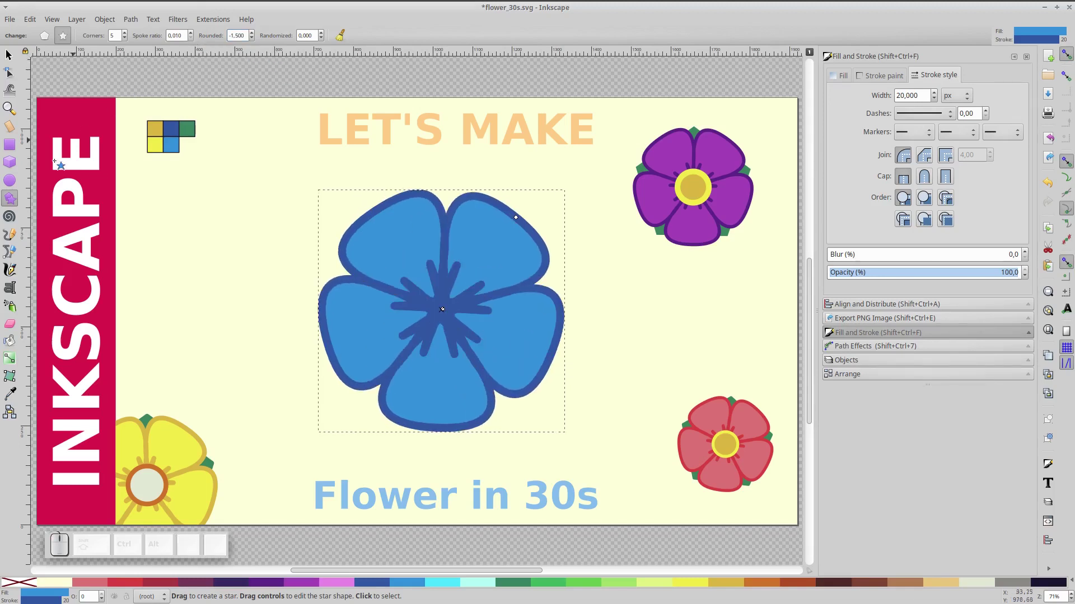